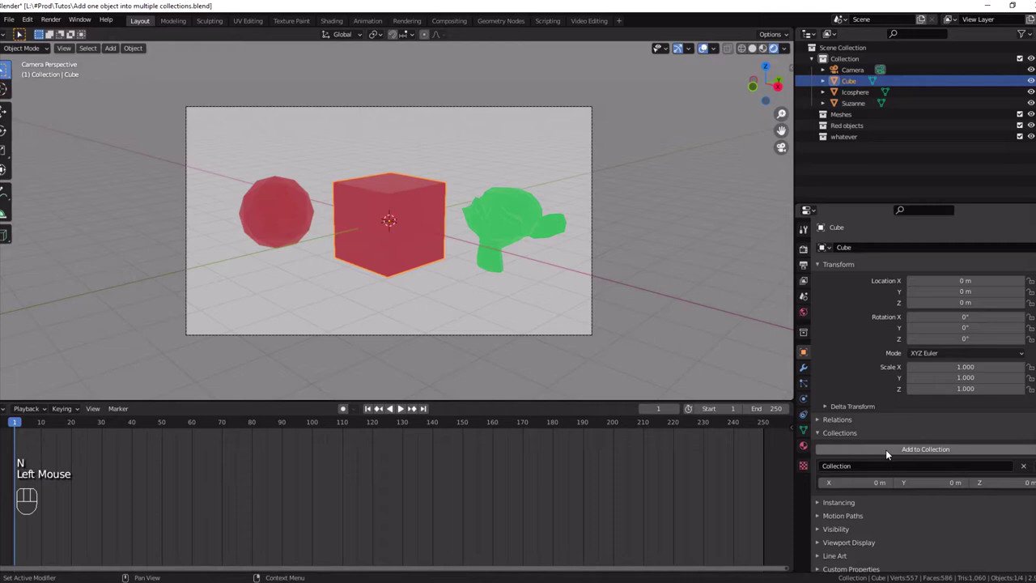
Add the selected Cube to the Meshes collection via the Collections panel.
left_click_drag(892, 455, 915, 477)
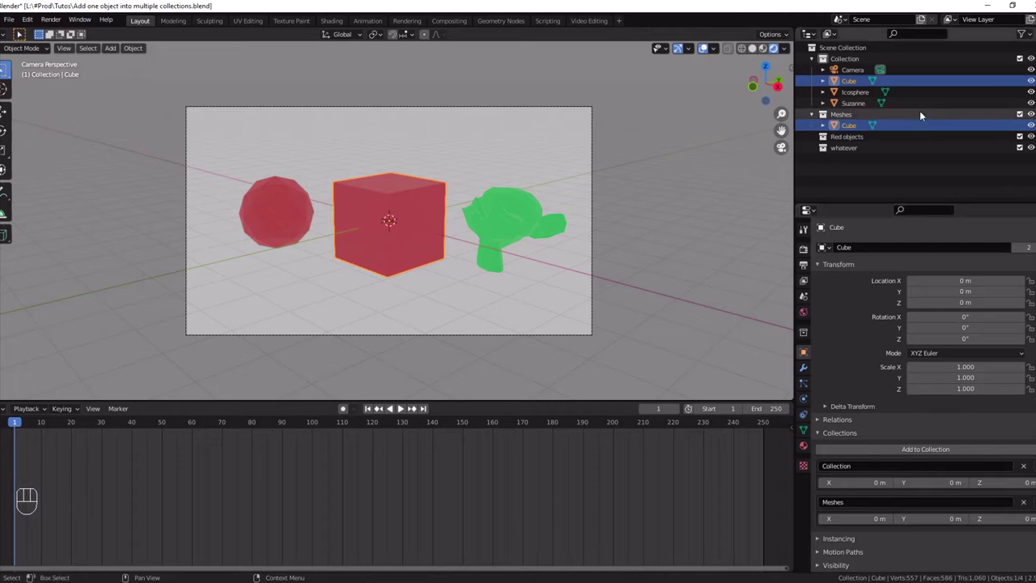
Select Icosphere and Suzanne and add them to the Meshes collection.
left_click(861, 95)
left_click(858, 108)
left_click_drag(906, 454, 936, 478)
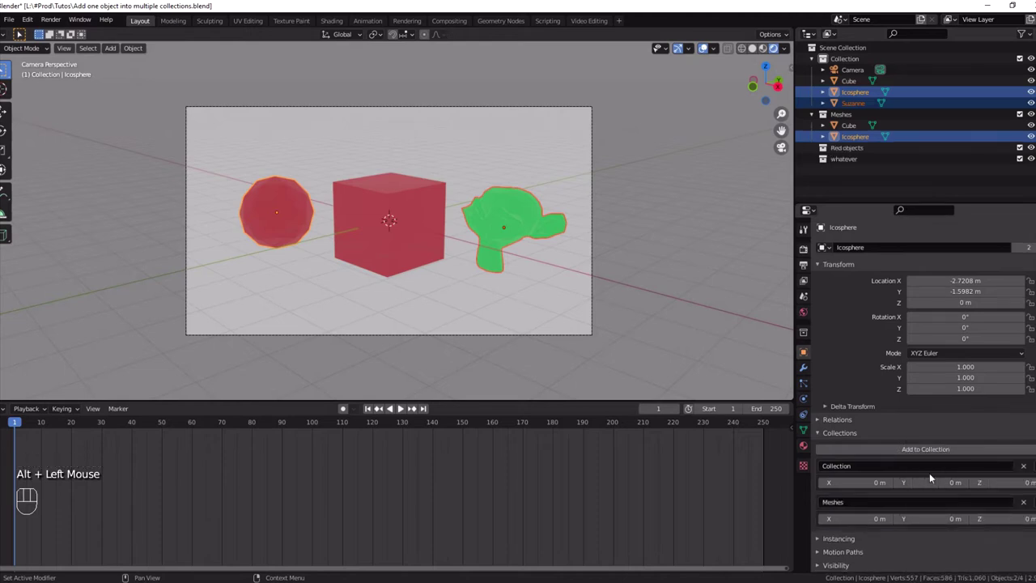
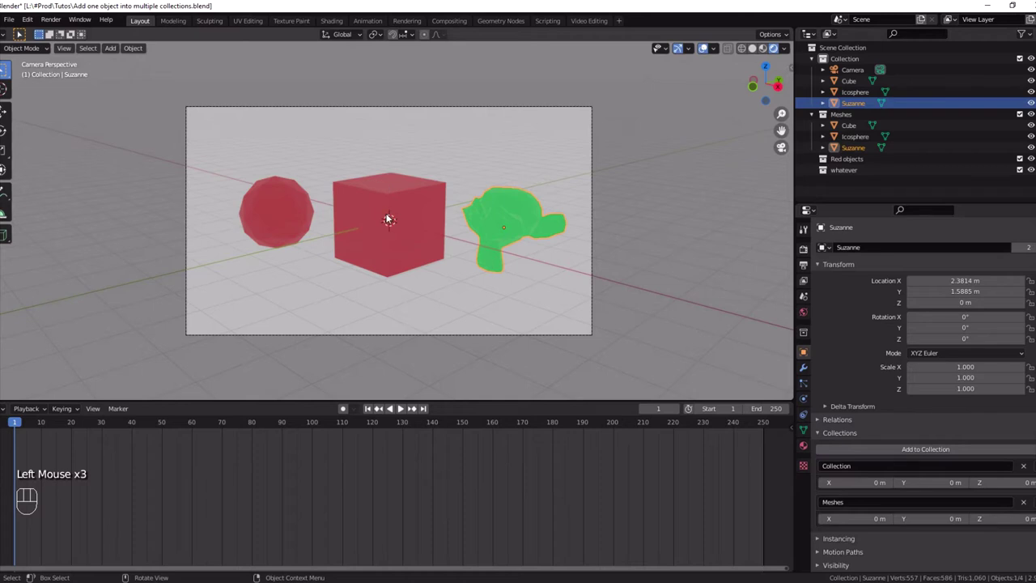
Select the Cube and the Icosphere in the viewport for linking to Red objects.
left_click(393, 215)
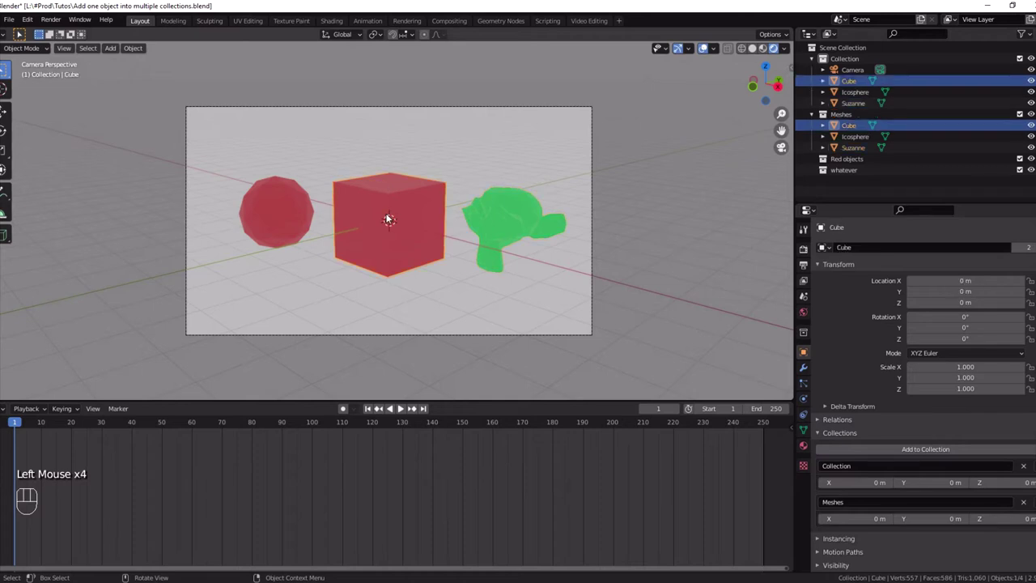
left_click(286, 210)
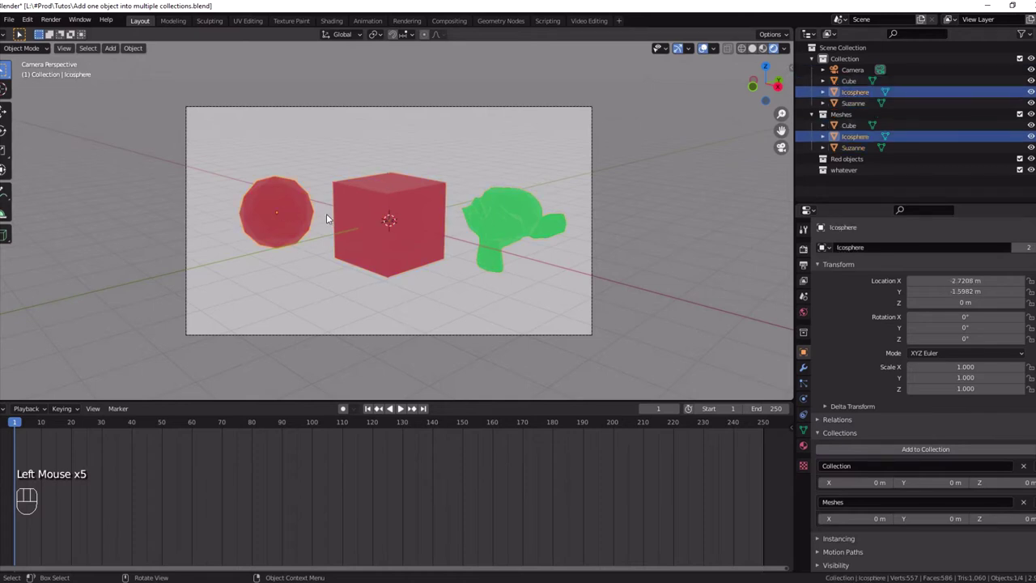
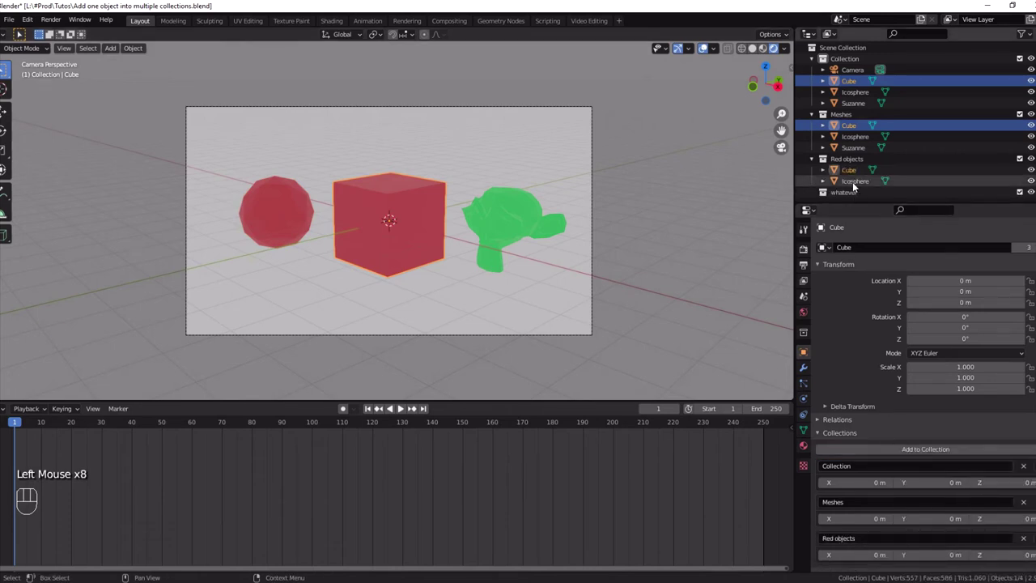
Select Suzanne, then the Cube, and remove the Cube from Red objects and Meshes.
left_click(517, 206)
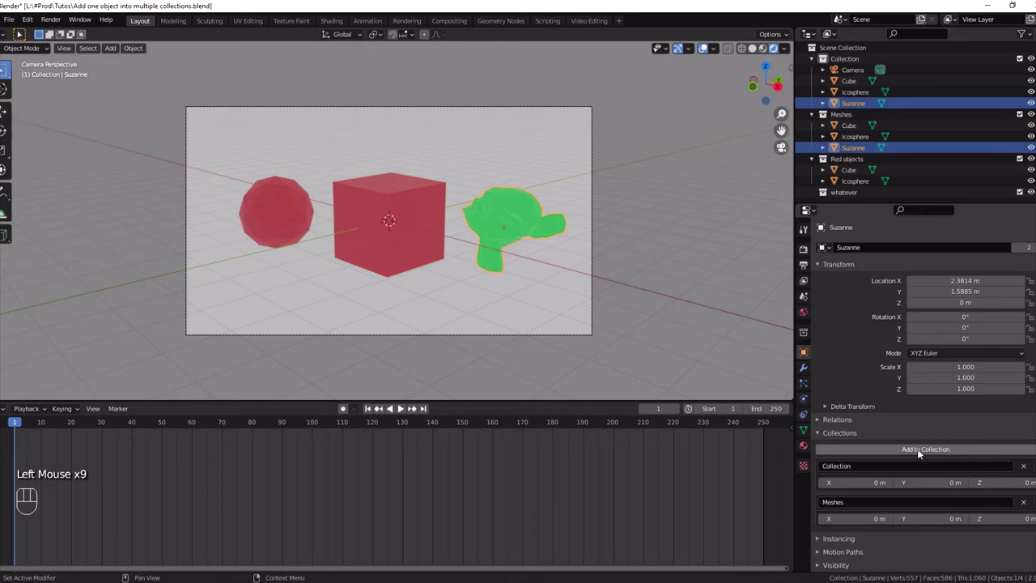
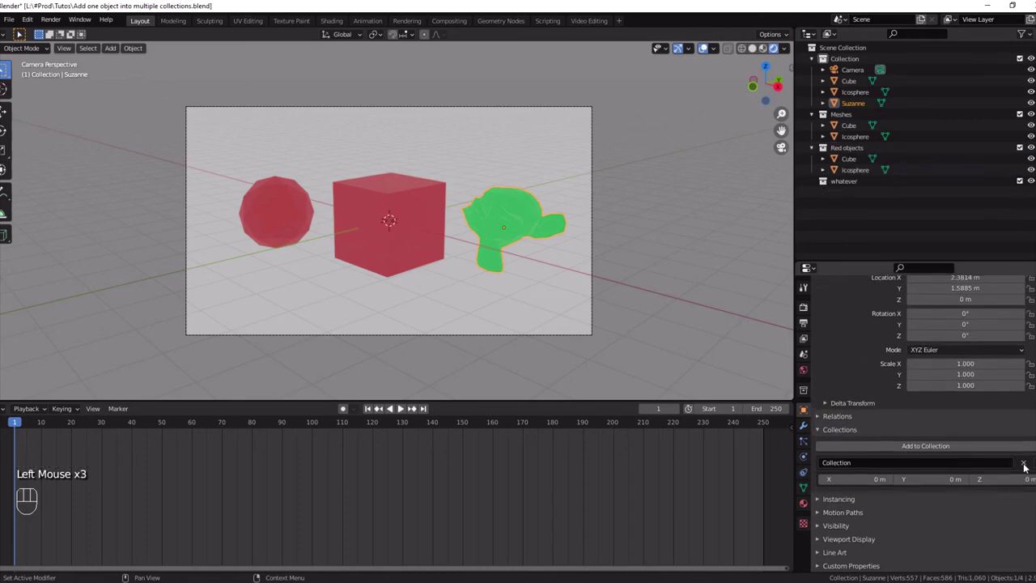
left_click(852, 159)
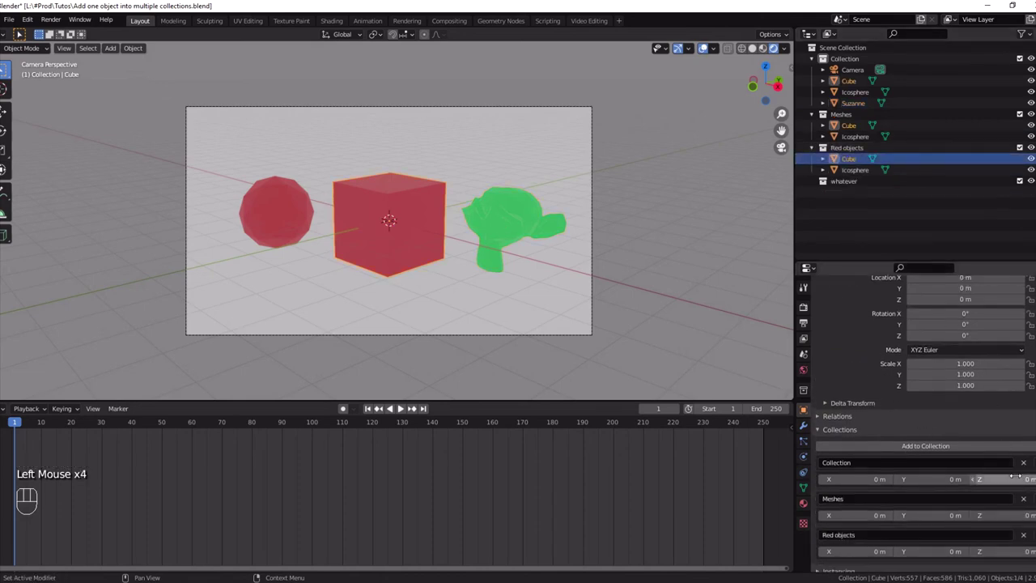
scroll("down", 3)
left_click(1031, 467)
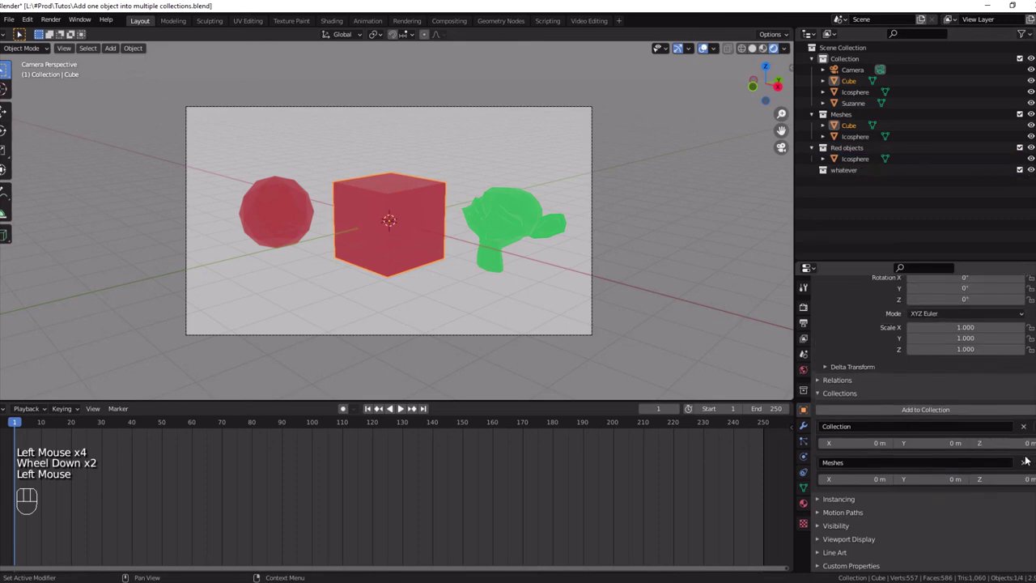
left_click(1027, 463)
Select the Icosphere and remove it from the Meshes collection.
left_click(859, 128)
left_click(1028, 505)
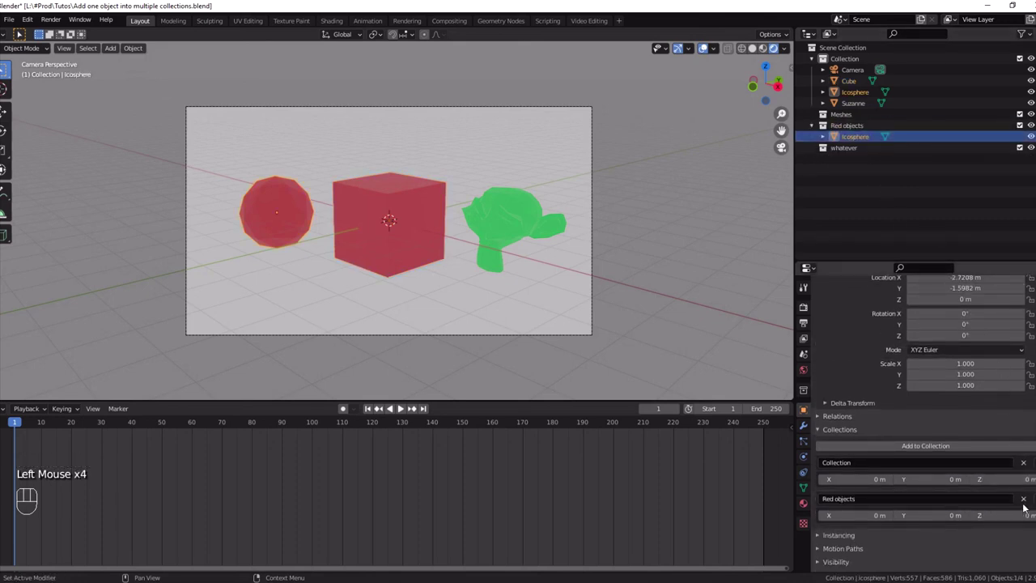